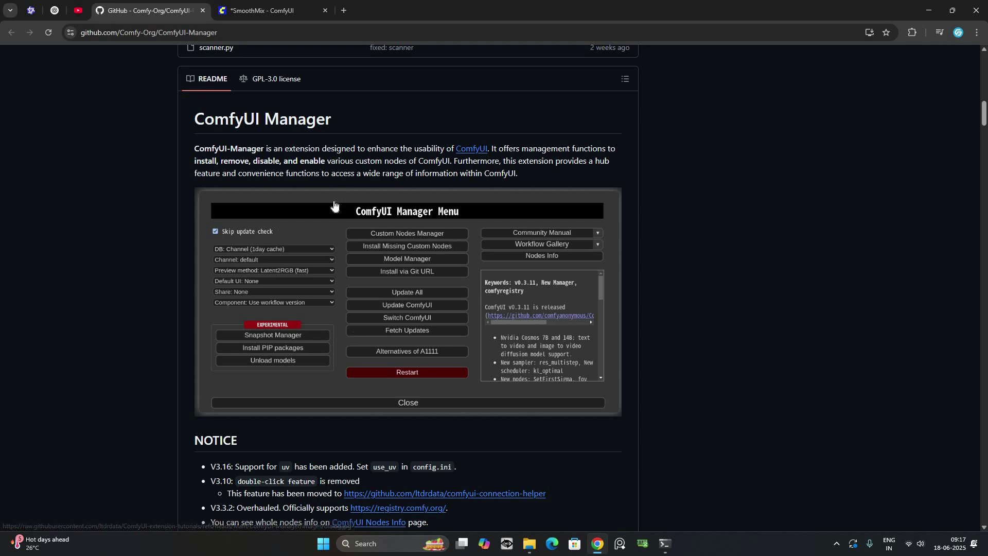
# Scroll the README down to the Installation[method2] portable-version steps with the git-scm download link.
pyautogui.scroll(-3)
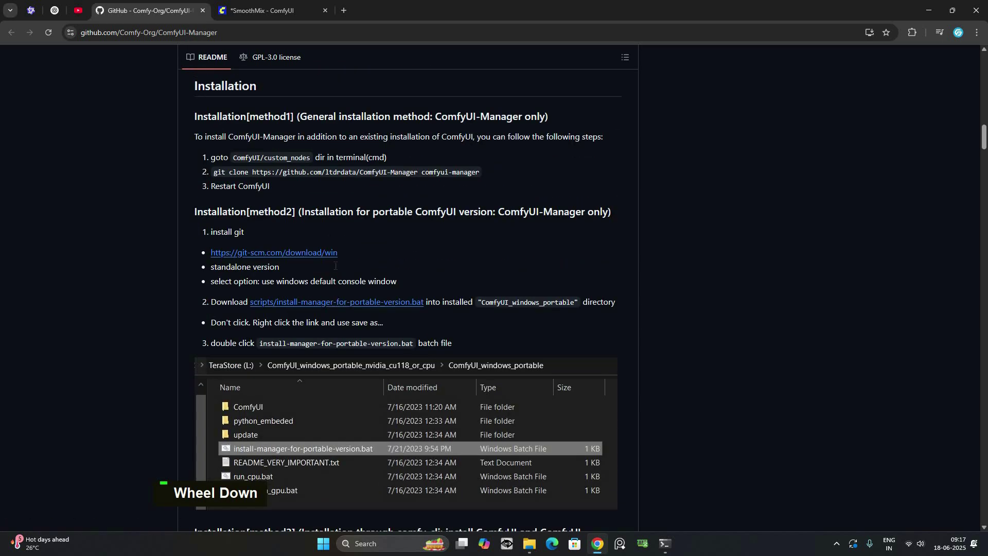